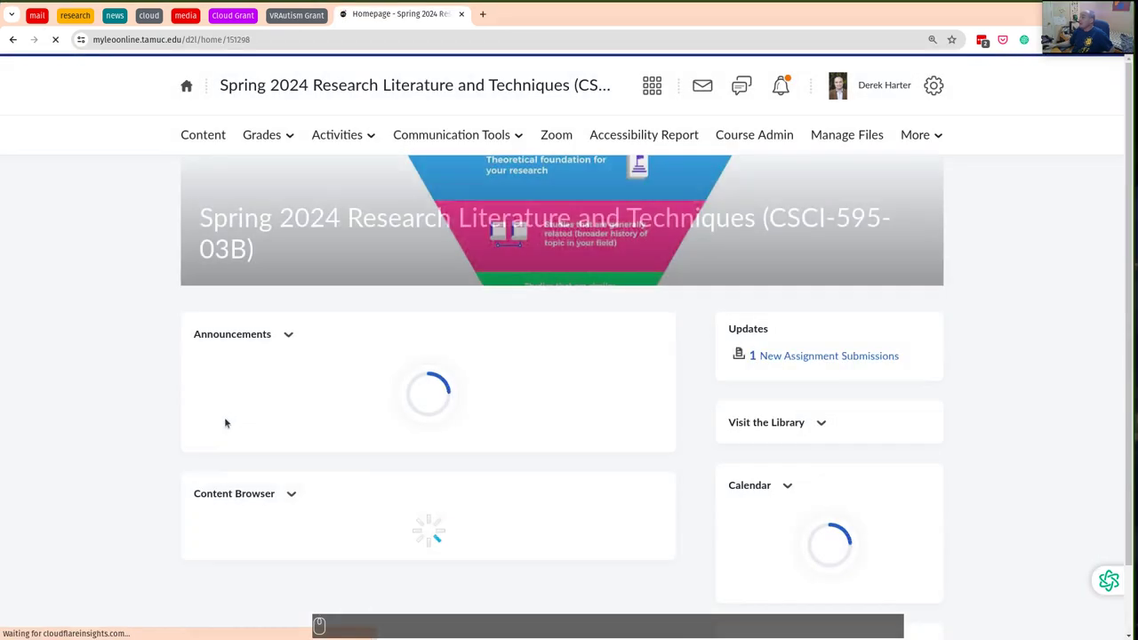
Reach the Part 01 activities in Content and open the Overleaf link in a new tab
click(216, 141)
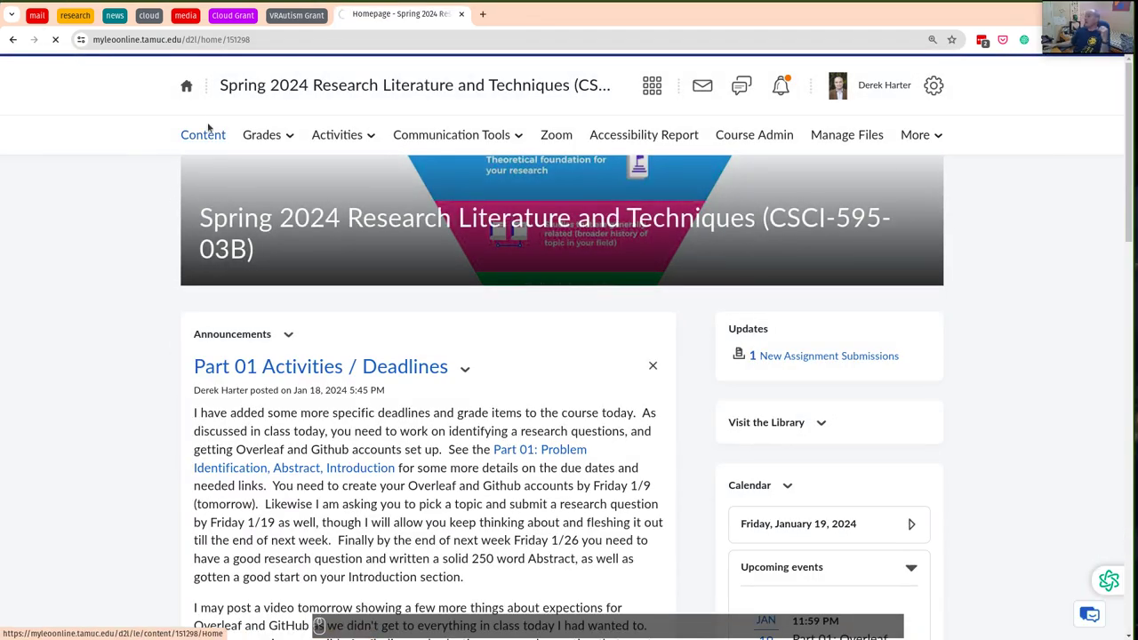
scroll(down, 3)
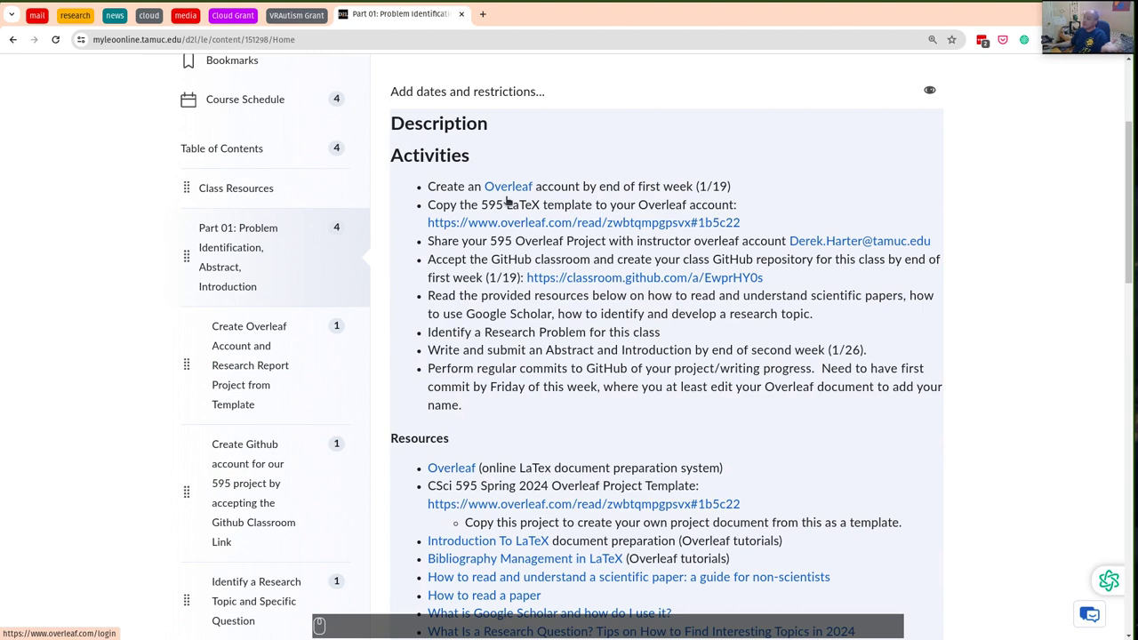
drag(507, 186, 556, 198)
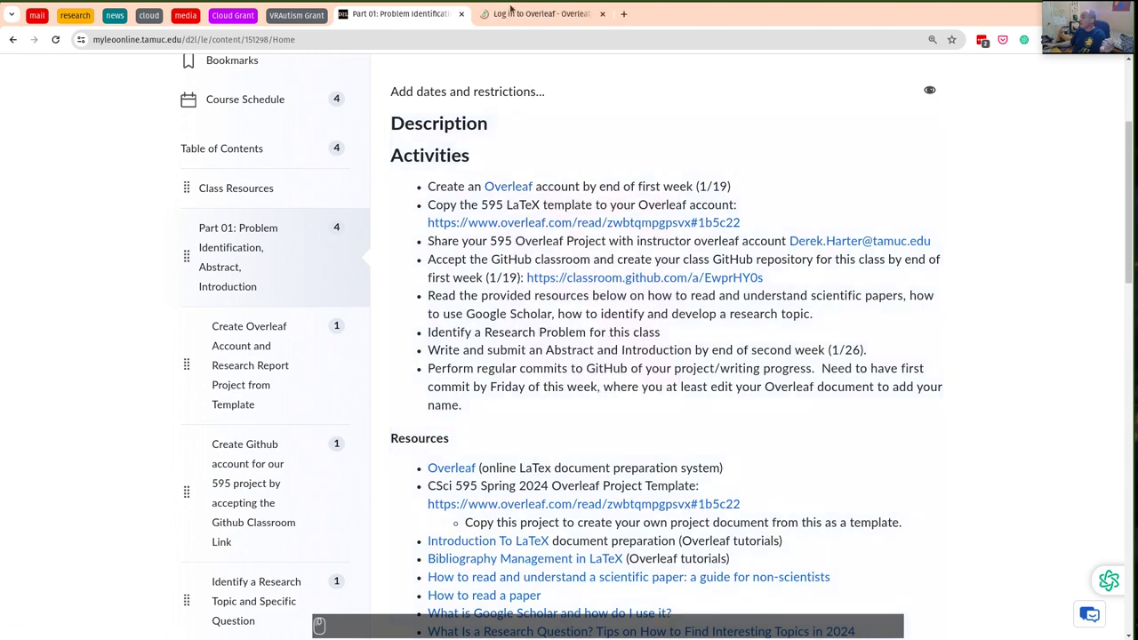
Register an Overleaf account with the autofilled student email and a password
click(520, 13)
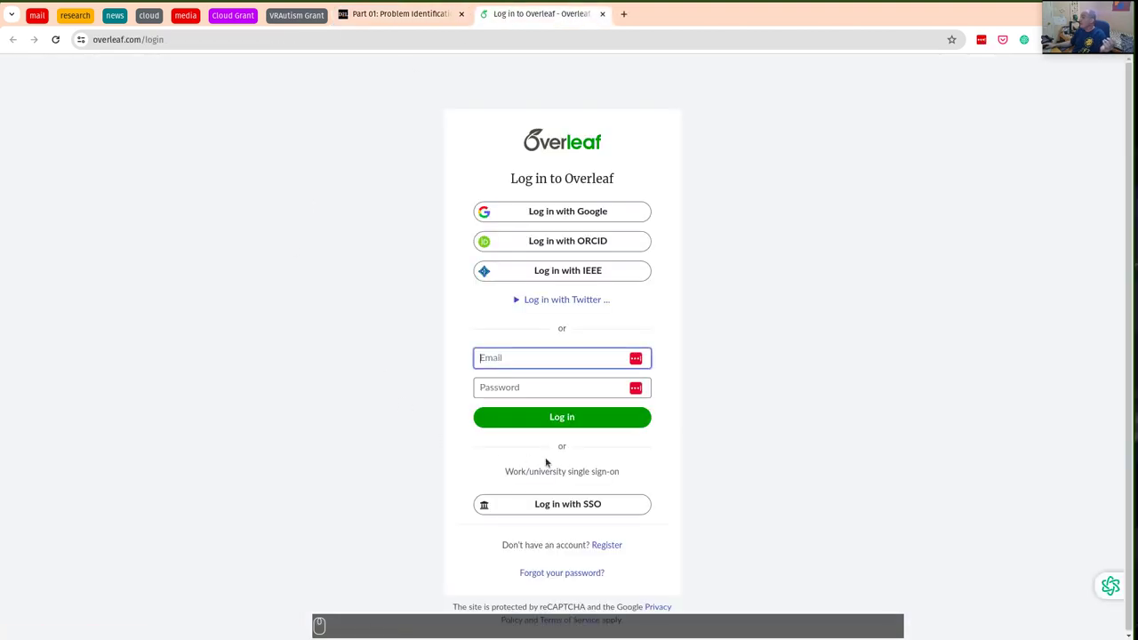
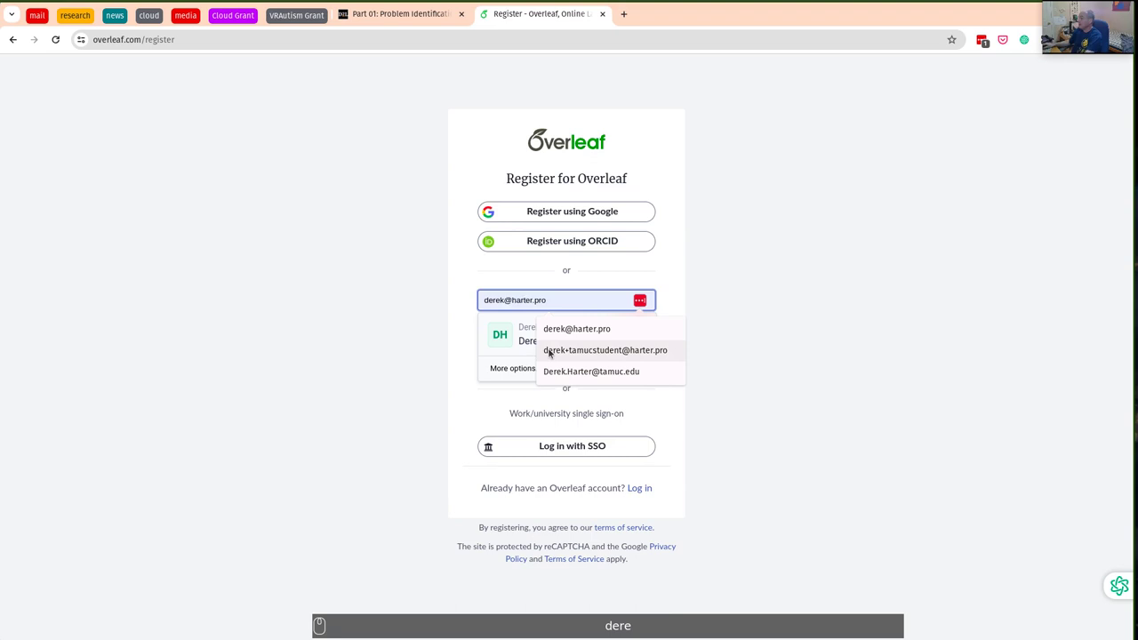
click(559, 348)
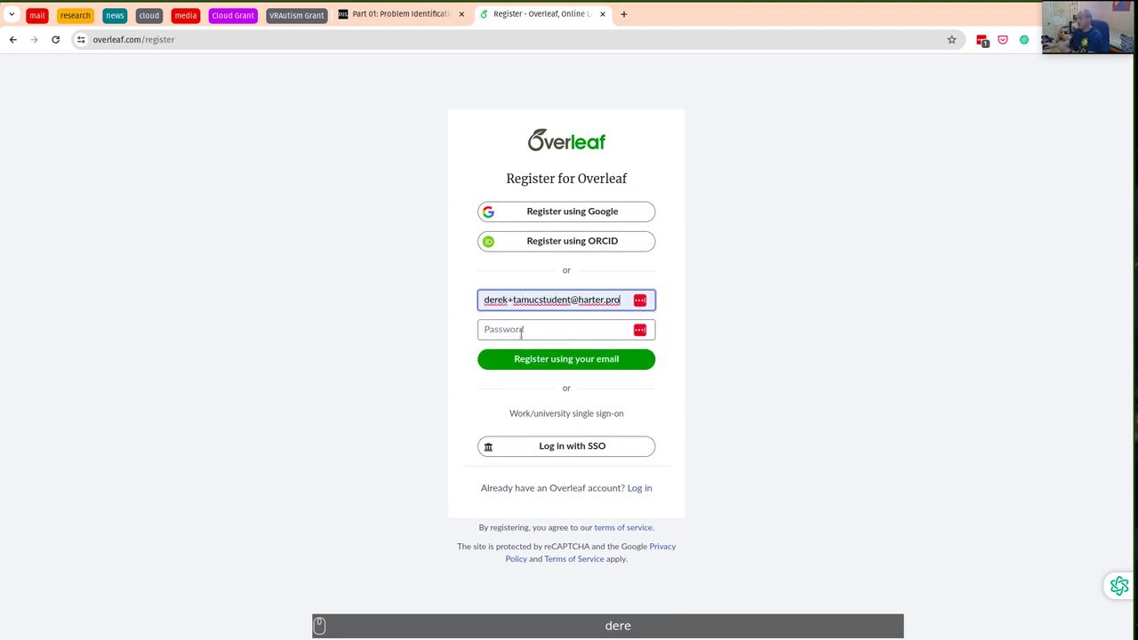
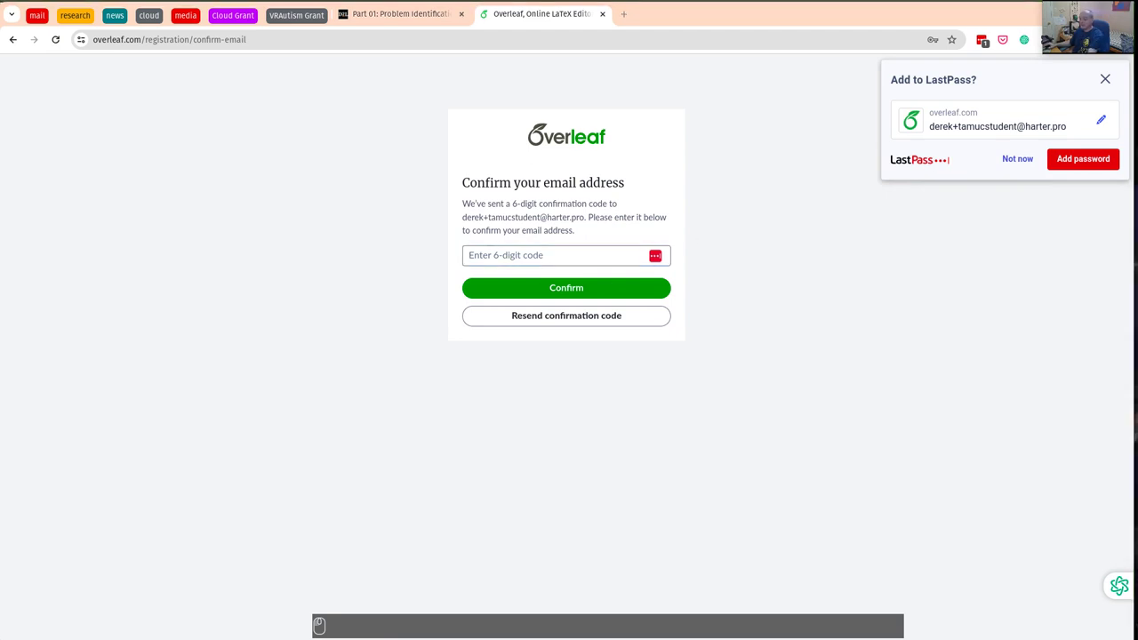
key(Up)
Submit the 6-digit confirmation code to verify the new account's email
key(Return)
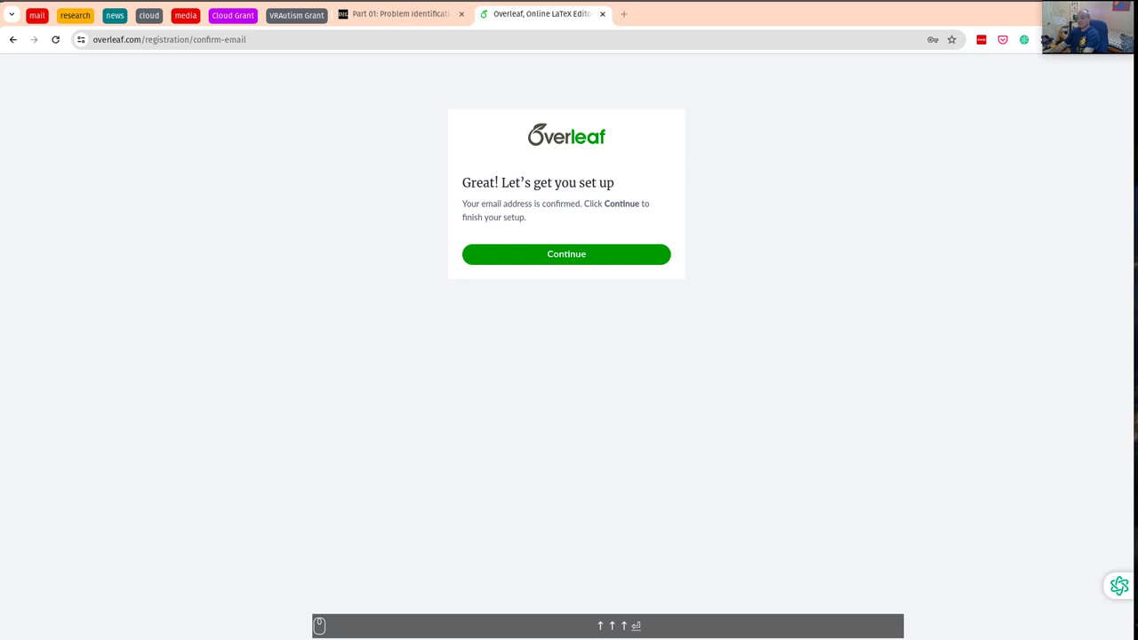
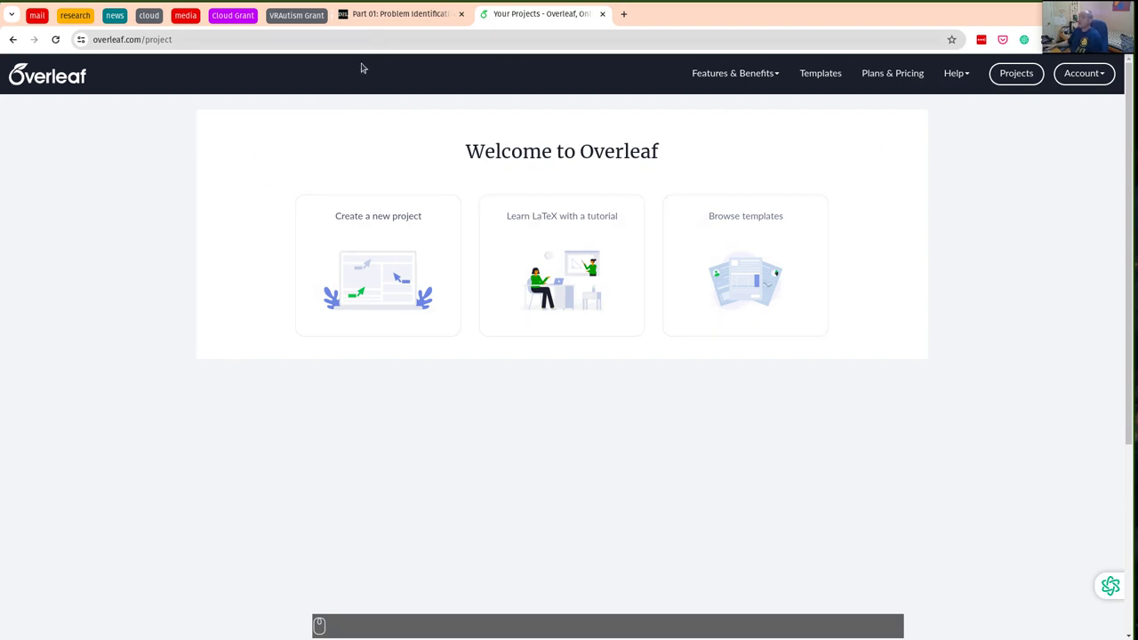
Return to the D2L course activities tab to fetch the 595 LaTeX template link
click(394, 13)
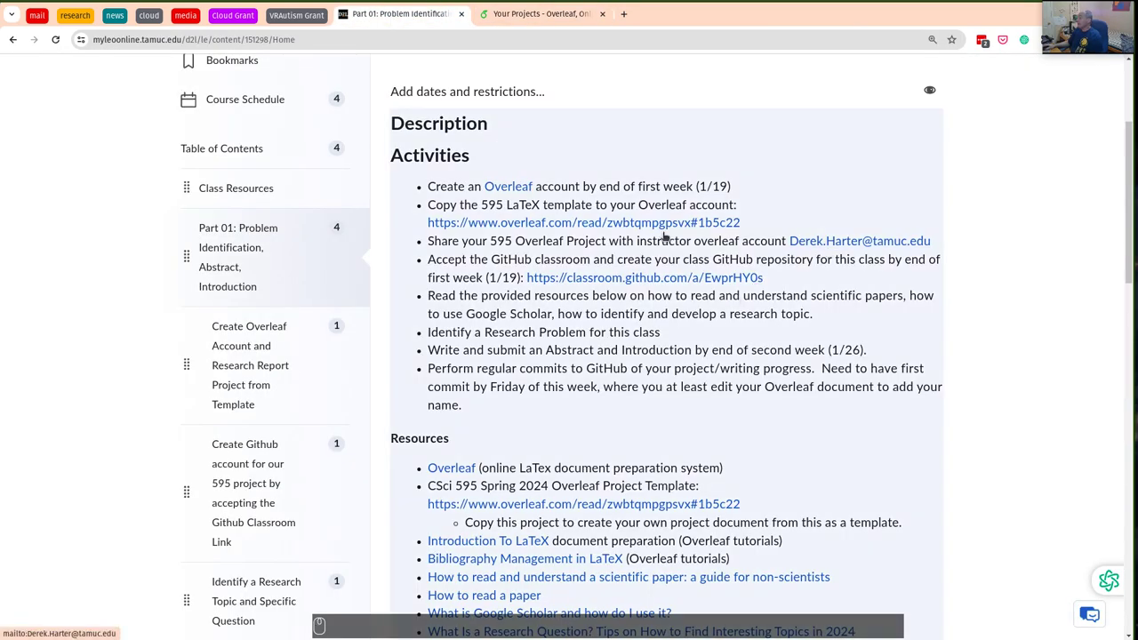
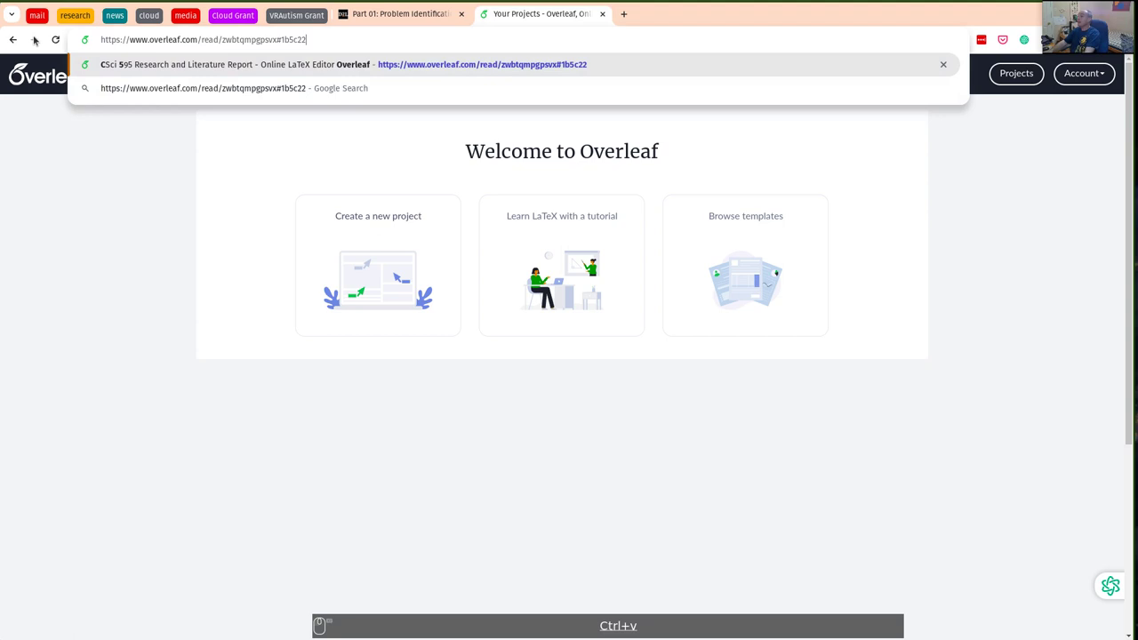
Load the 595 LaTeX template link, reaching the CSci 595 report project invitation
key(Return)
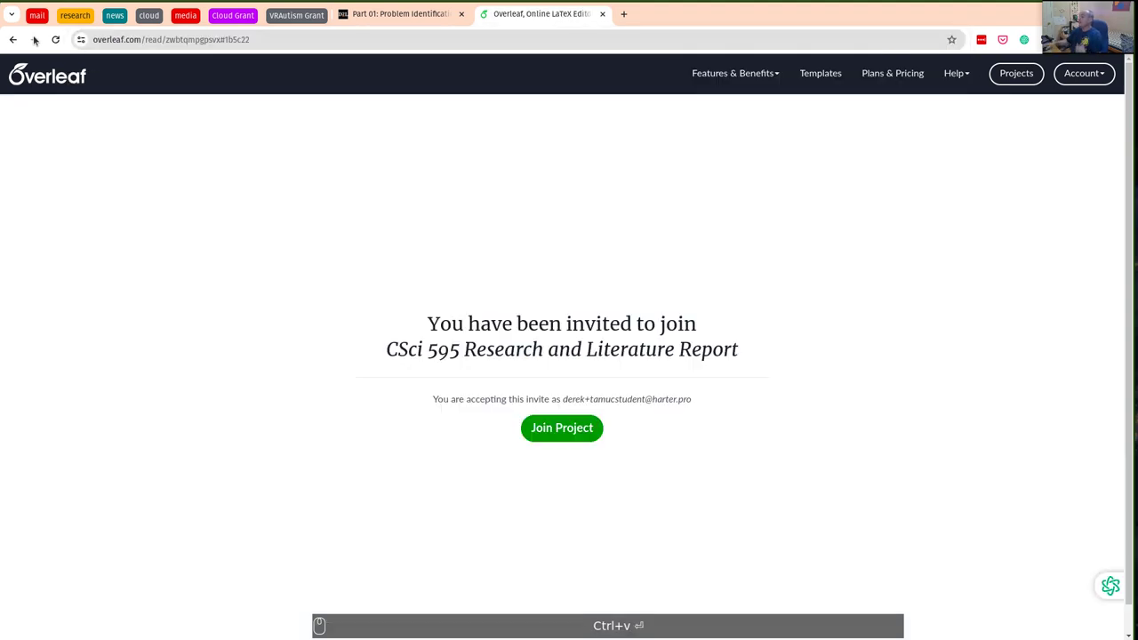
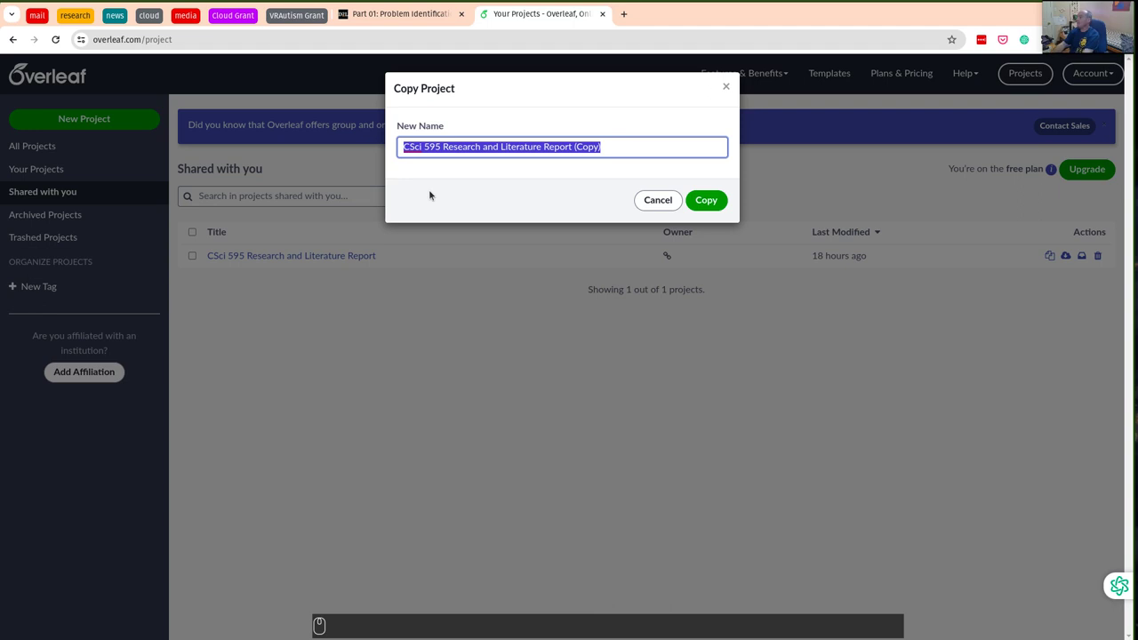
Name the copy '595 Harter, My Research Project Title' in the Copy Project dialog
key(Left)
key(Right)
key(Right)
key(Left)
key(Left)
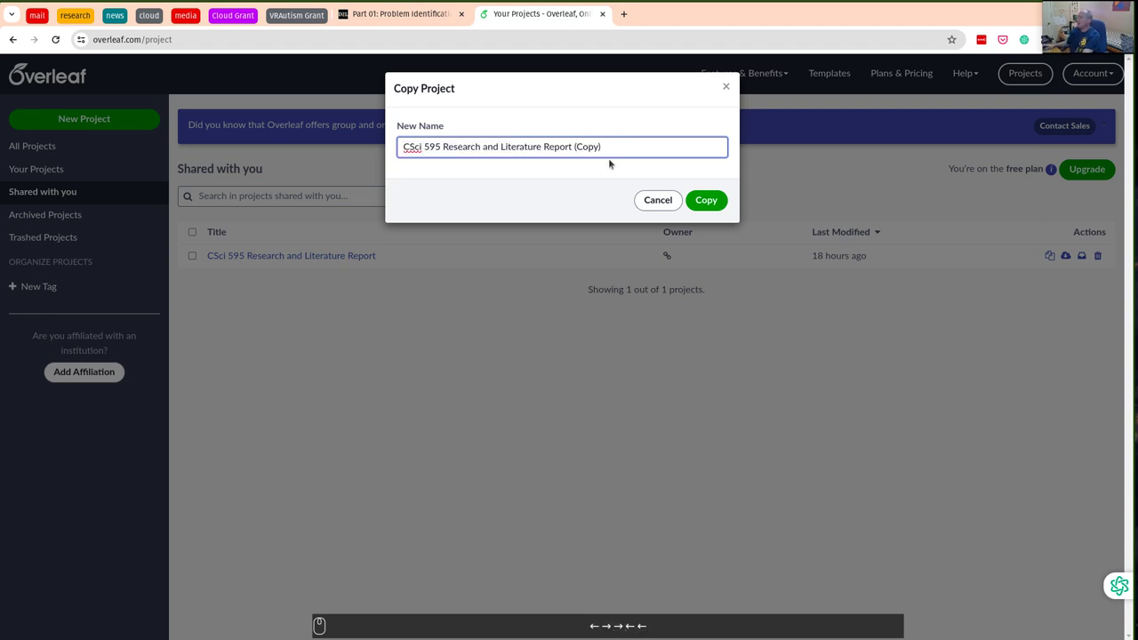
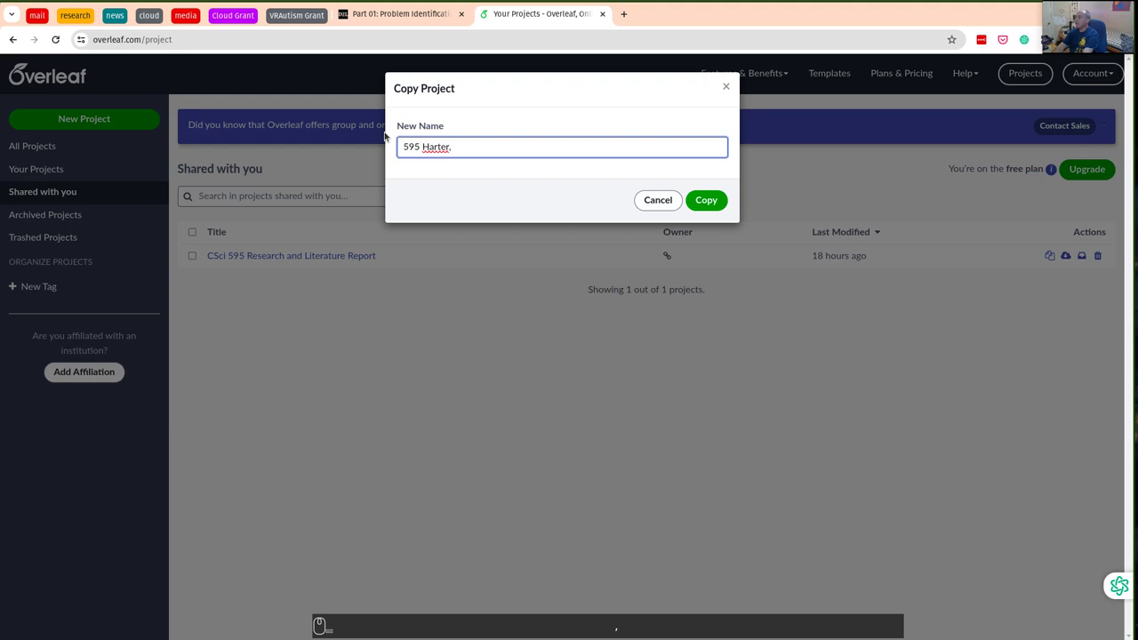
text(, My)
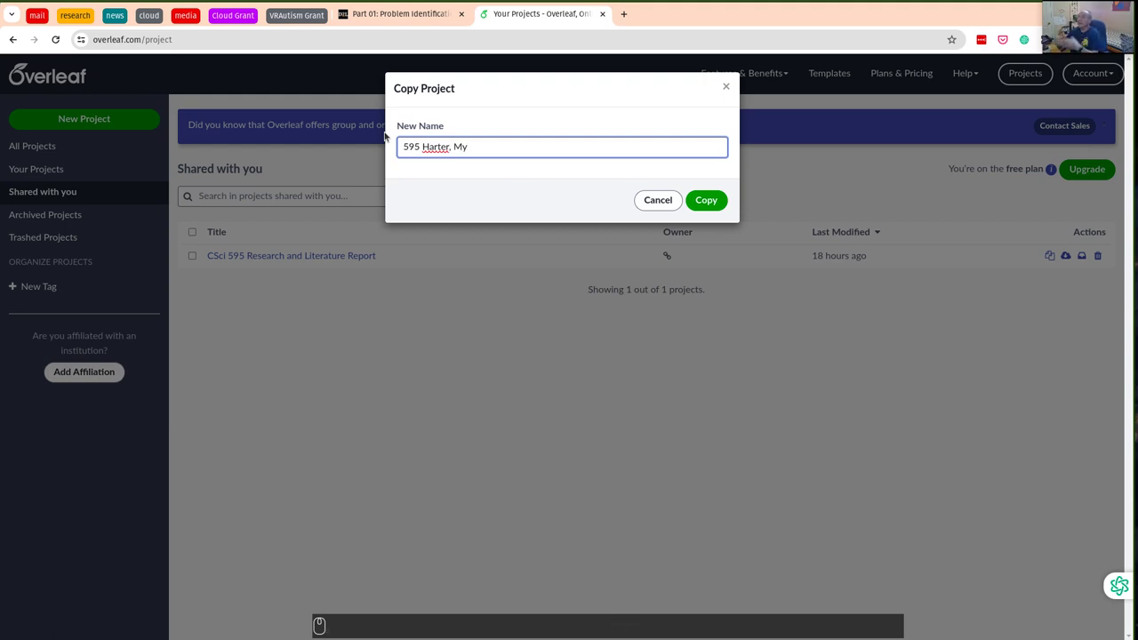
text(research project title)
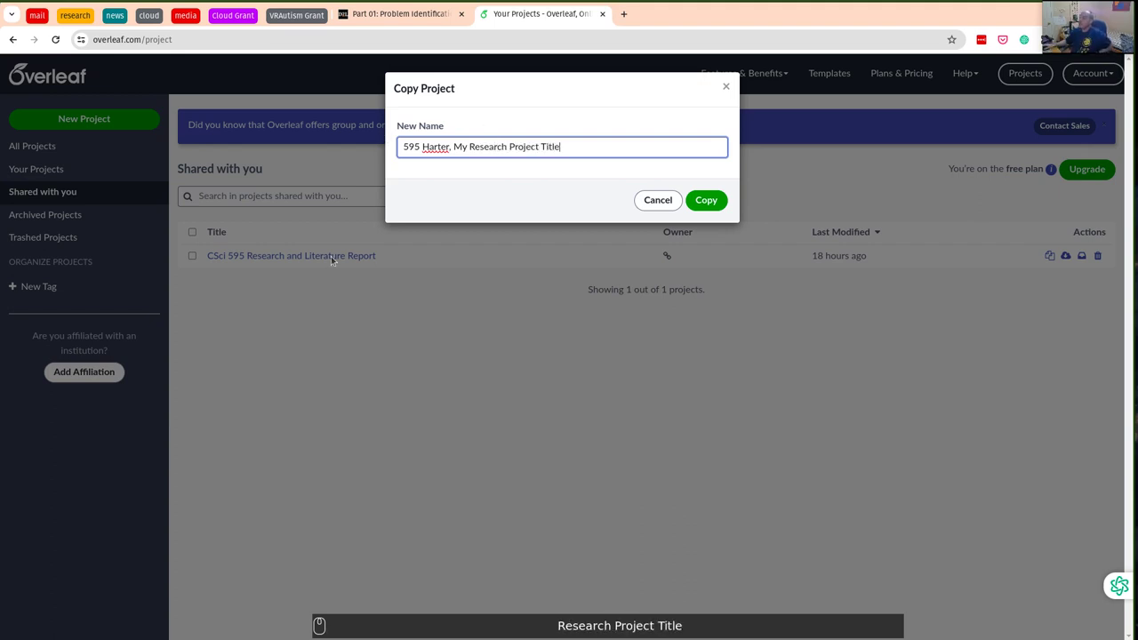
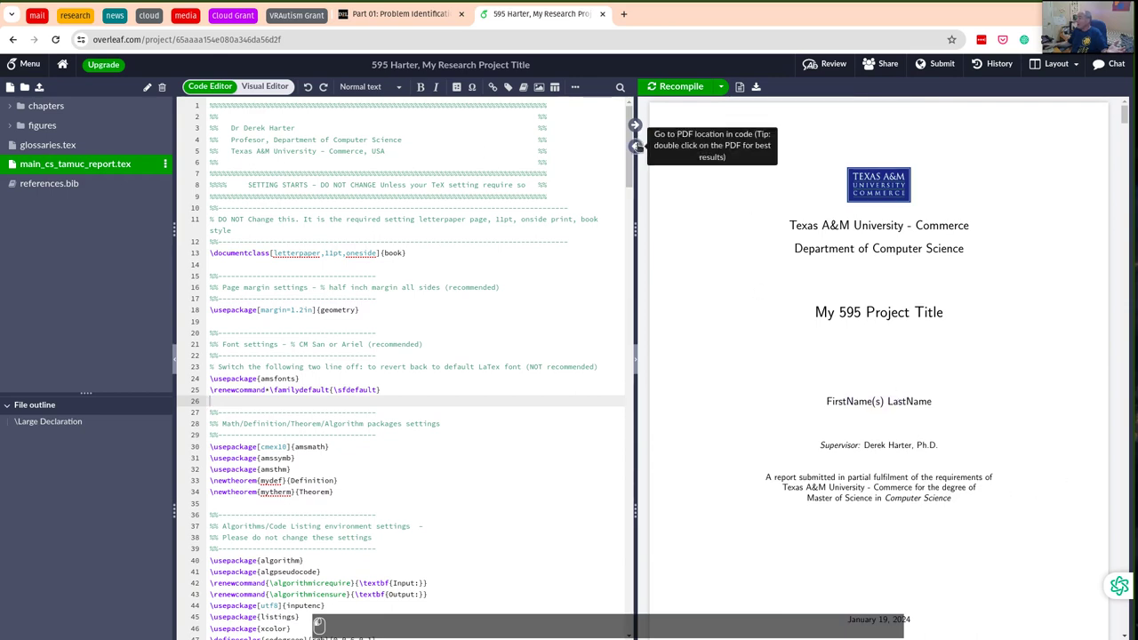
Replace the title-page author placeholder with Derek Harter and recompile the preview
scroll(down, 3)
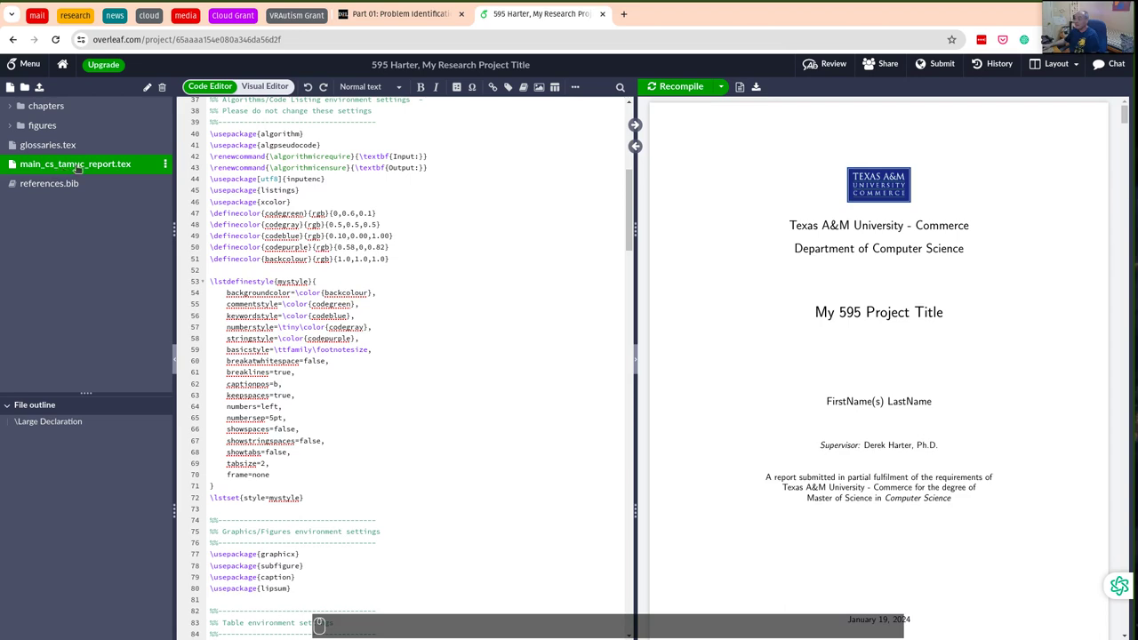
scroll(down, 3)
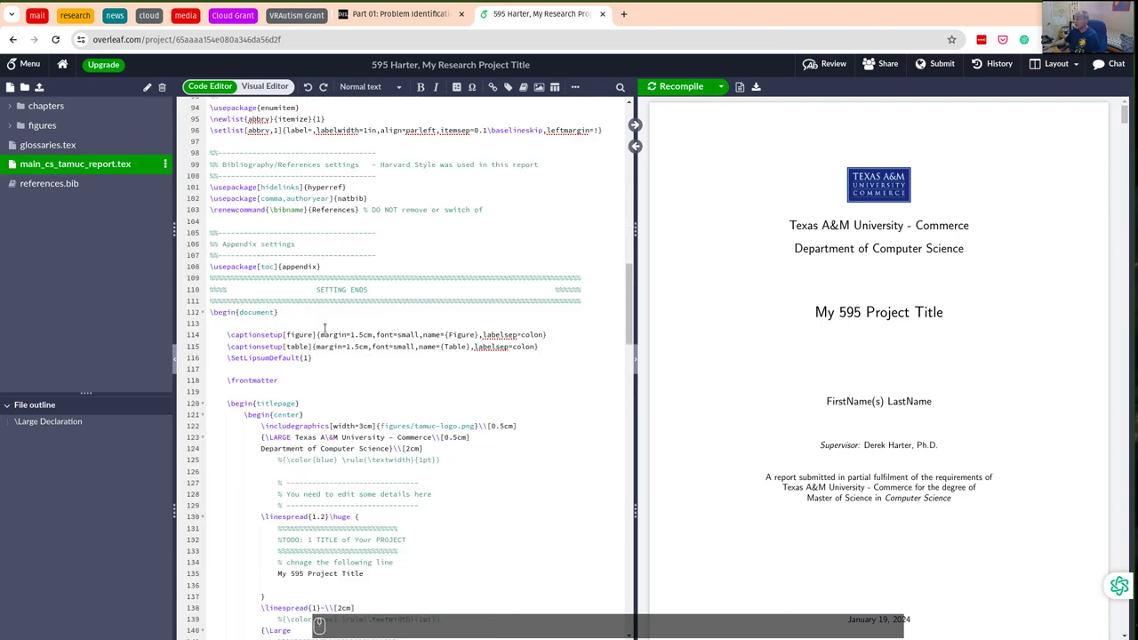
scroll(down, 3)
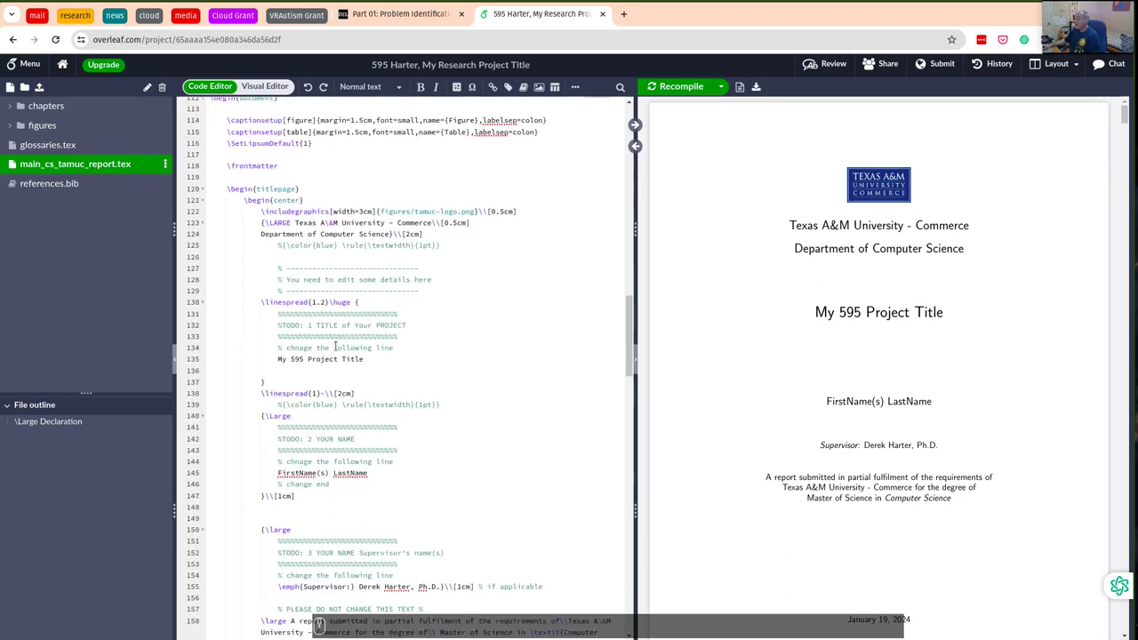
scroll(down, 3)
scroll(up, 3)
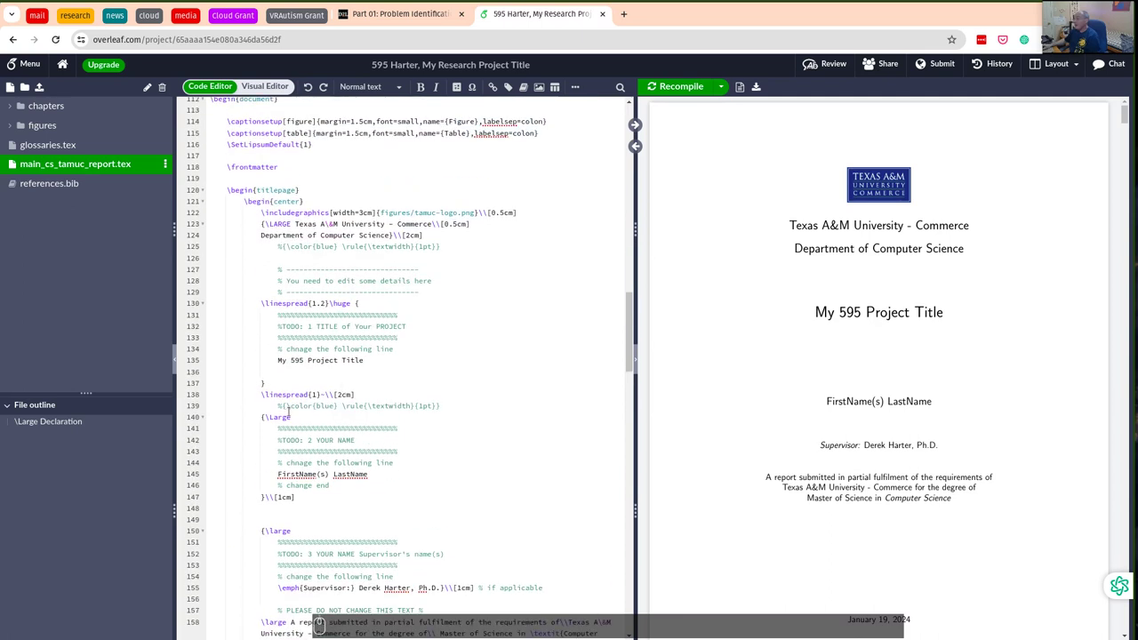
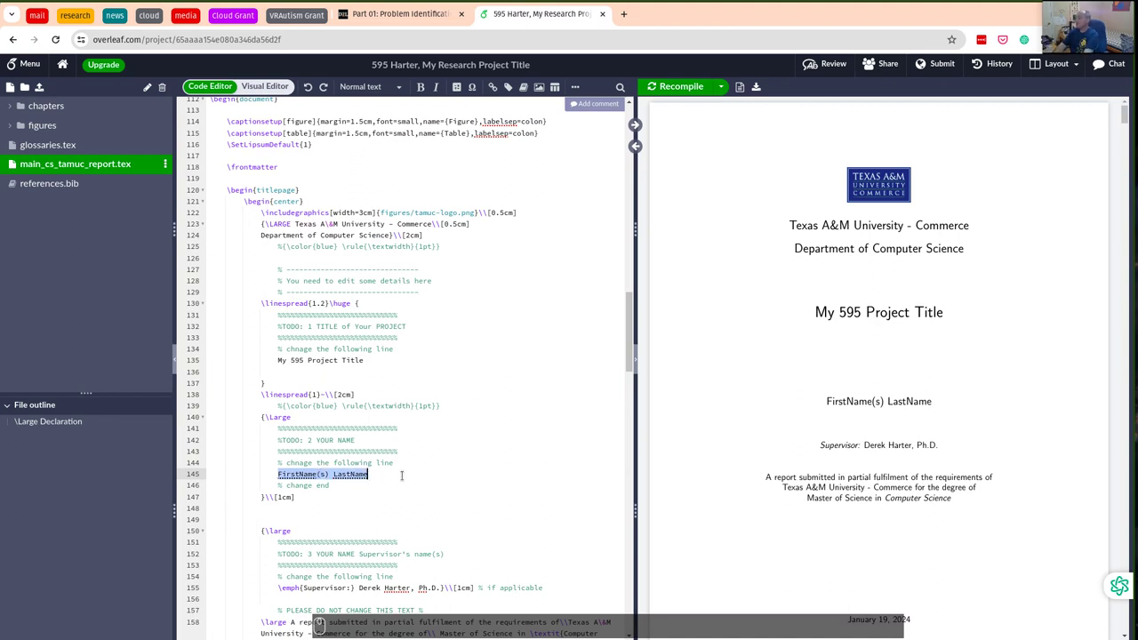
text(derek harter)
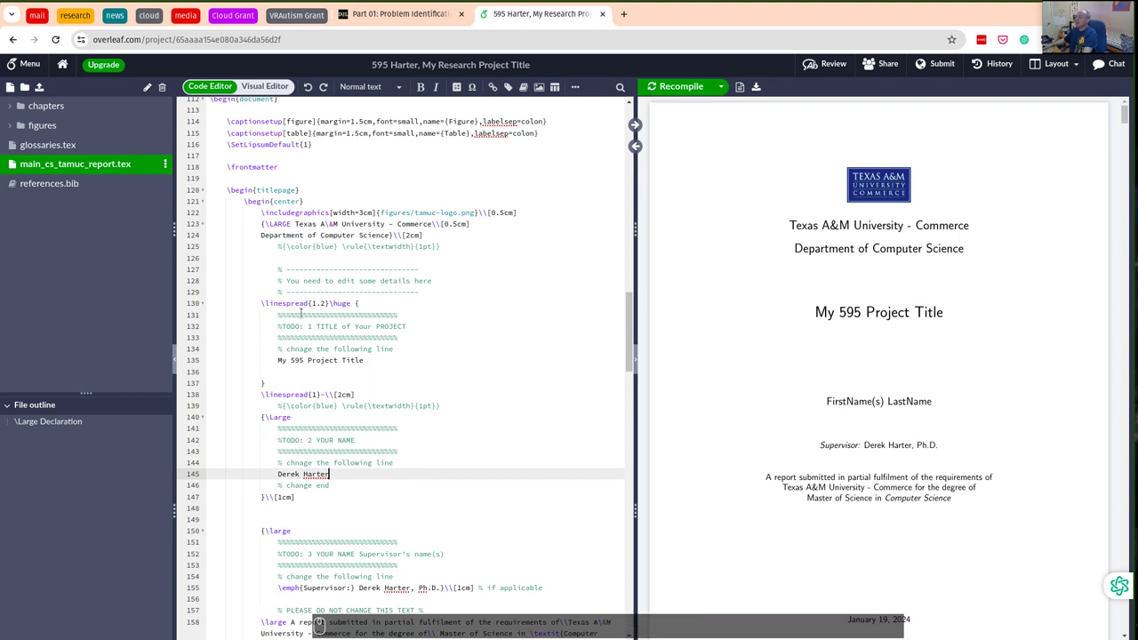
key(ctrl+s)
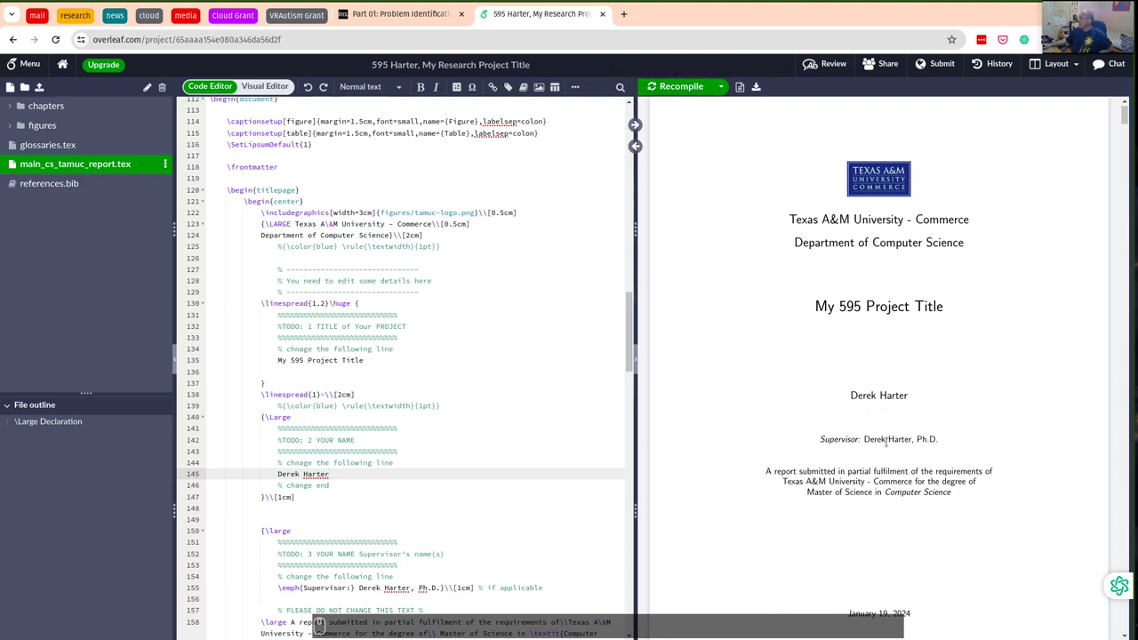
Replace the Declaration's Firstname(s) Lastname placeholder with Derek Harter in the source
scroll(up, 3)
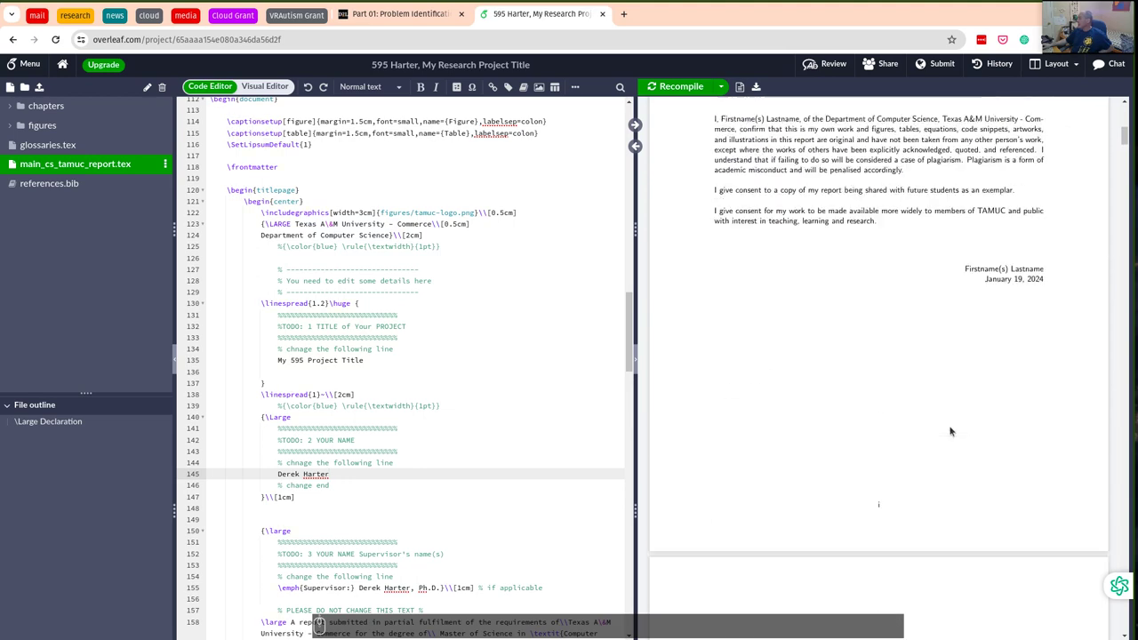
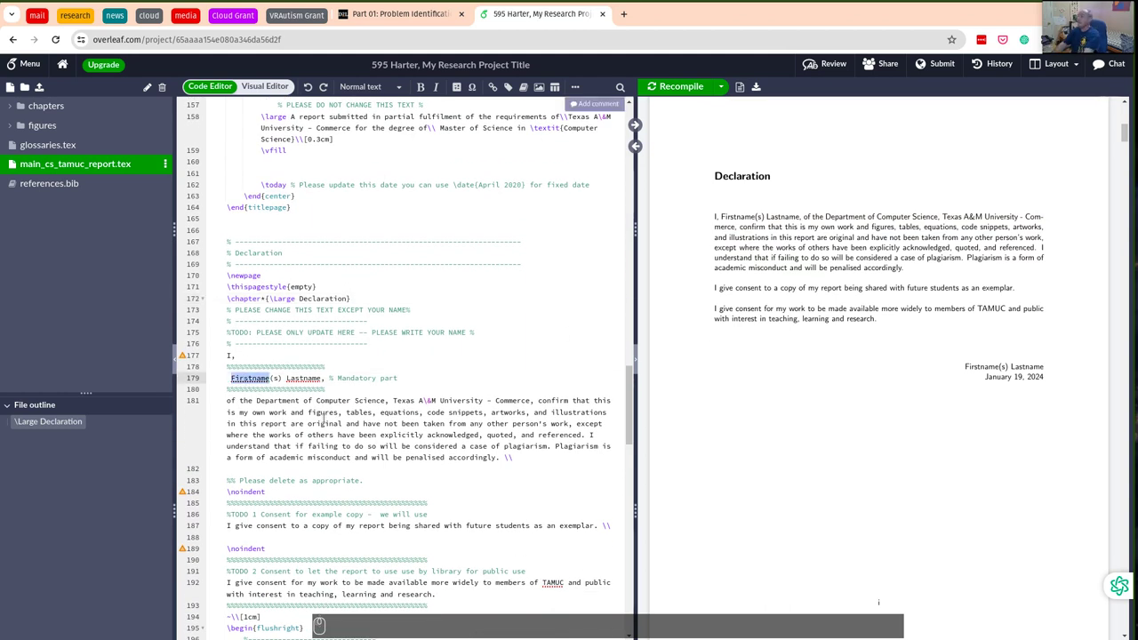
text(derek)
key(Right)
key(Right)
key(BackSpace)
key(BackSpace)
key(BackSpace)
key(Right)
key(Right)
key(Right)
key(Right)
key(Right)
key(BackSpace)
key(BackSpace)
key(BackSpace)
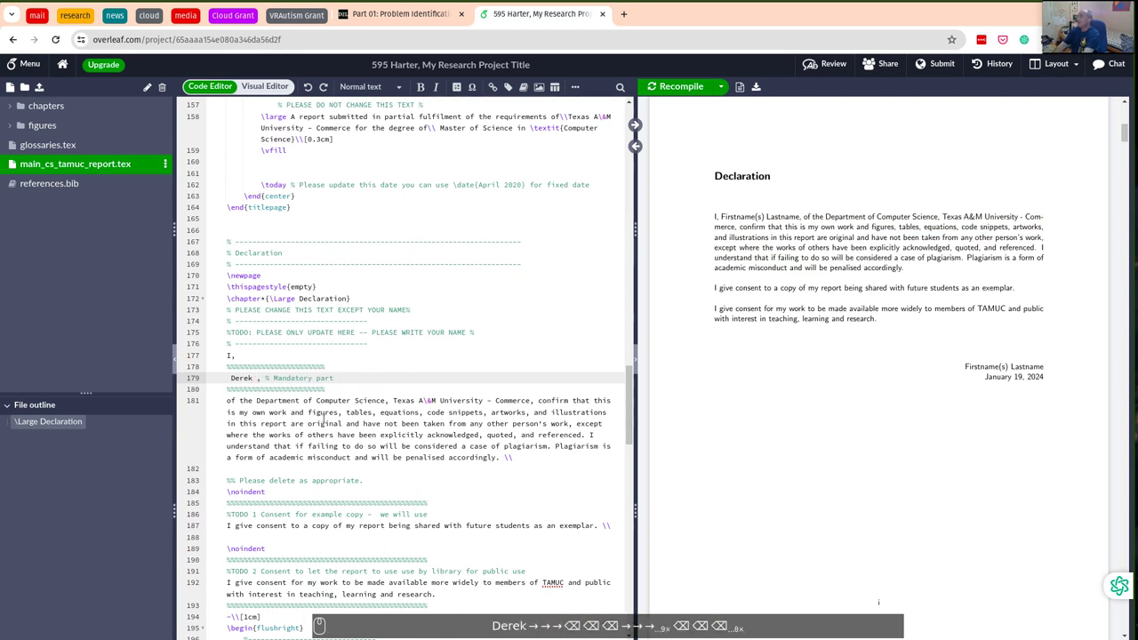
text(r)
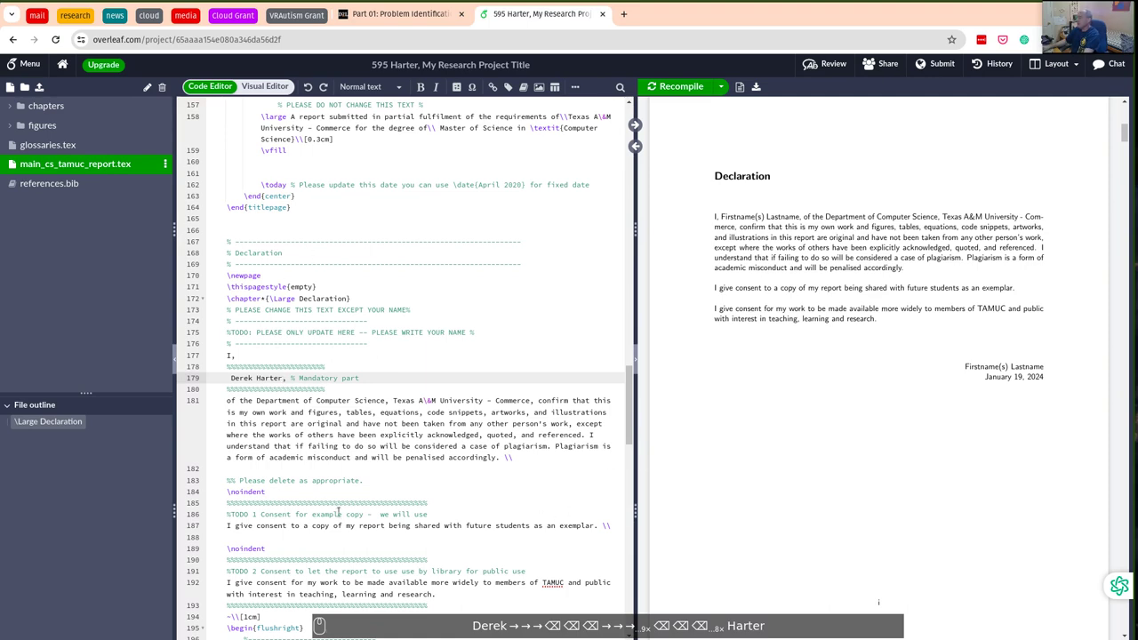
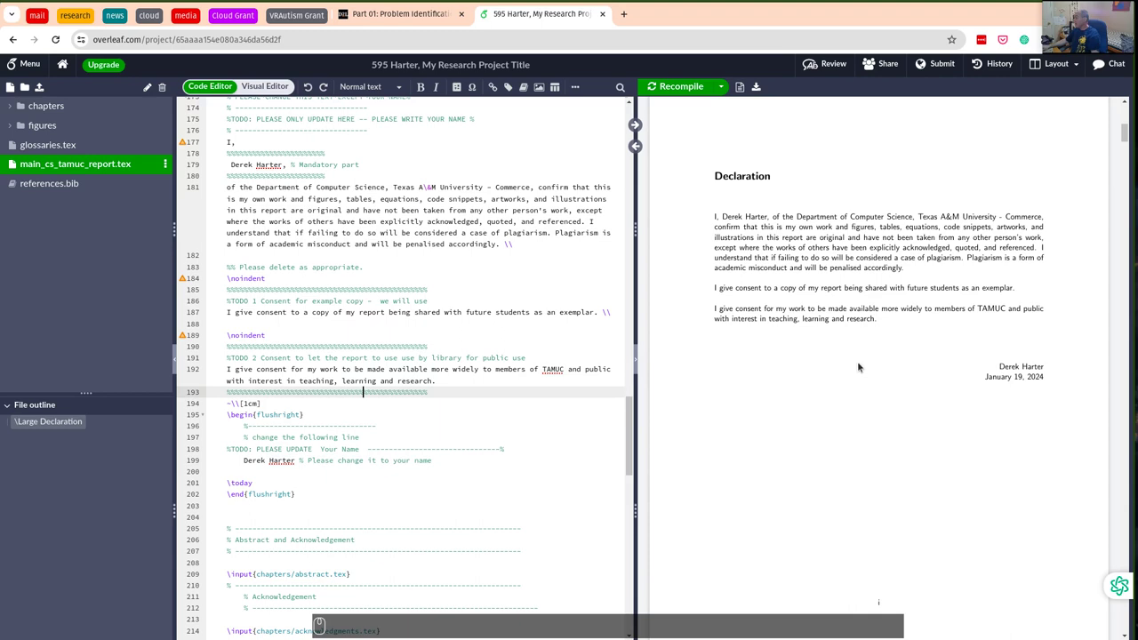
Scroll the recompiled preview past the Declaration to the Abstract page
scroll(down, 3)
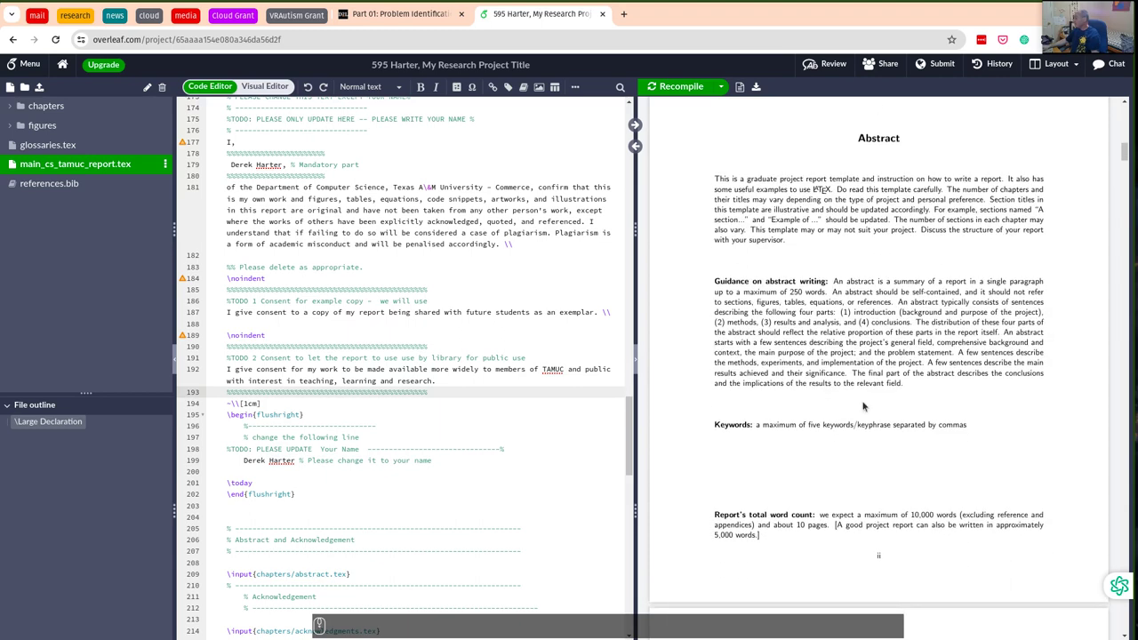
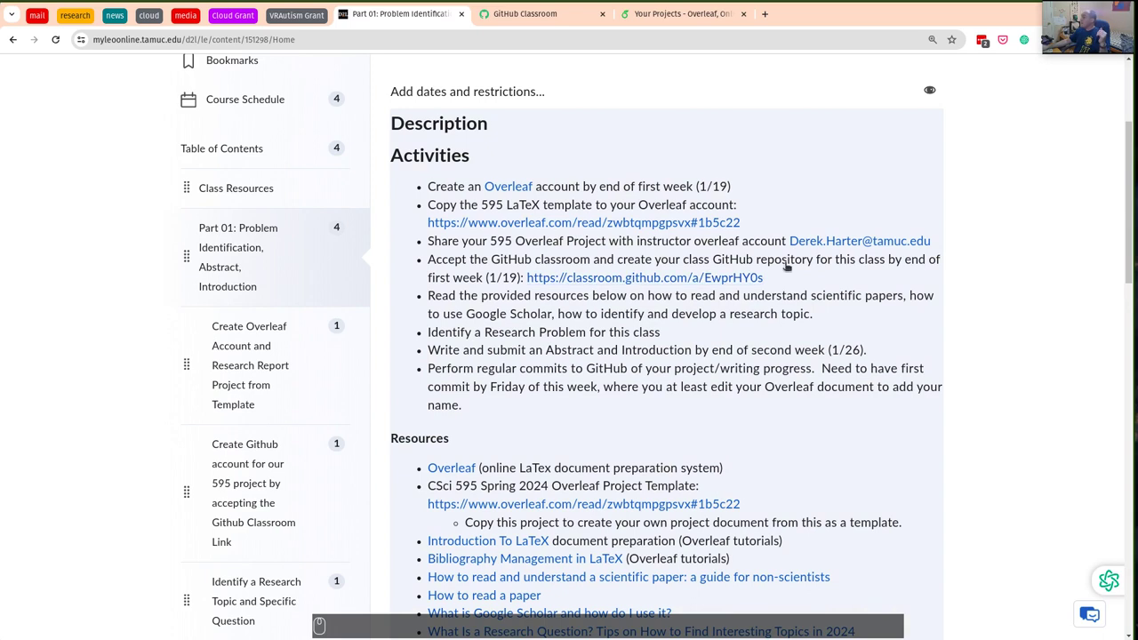
Copy the classroom.github.com invitation link address from the Activities list
click(617, 222)
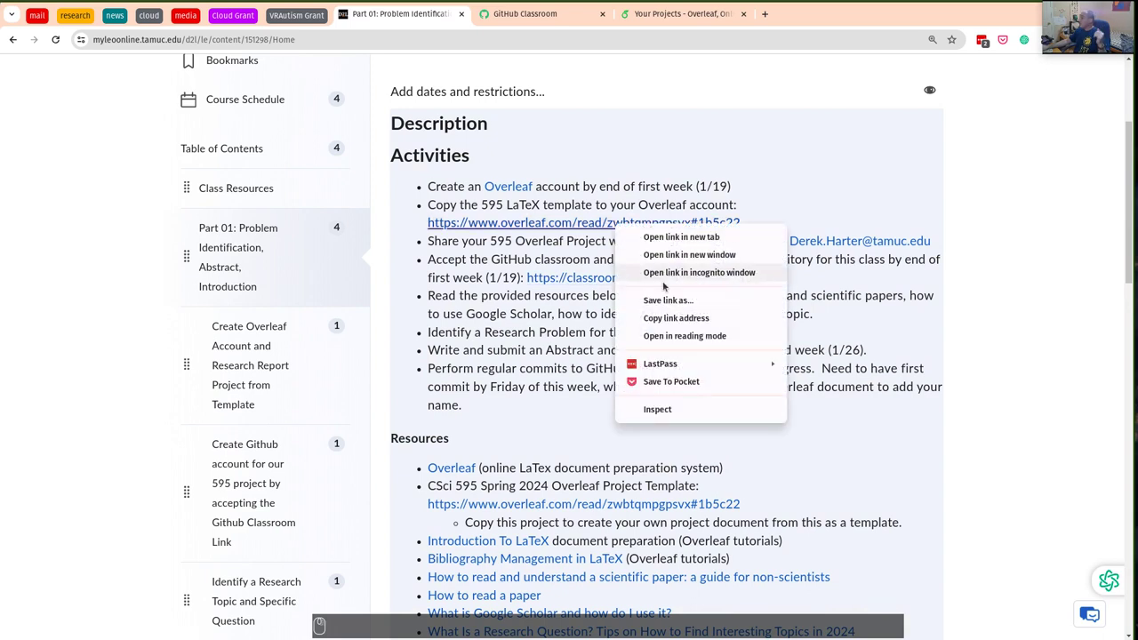
click(681, 323)
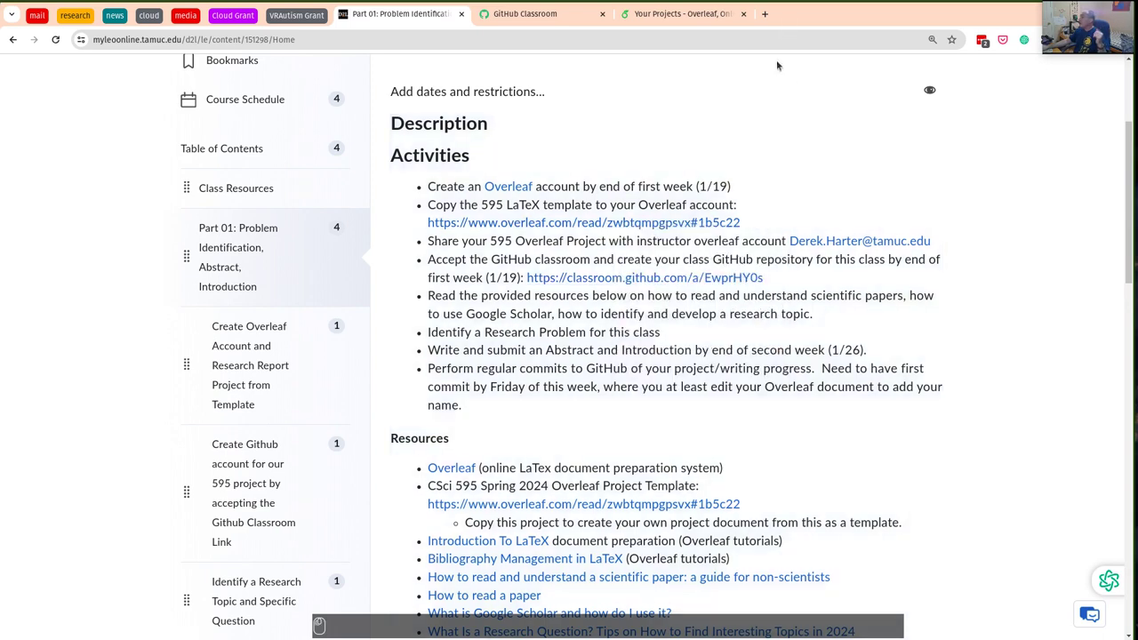
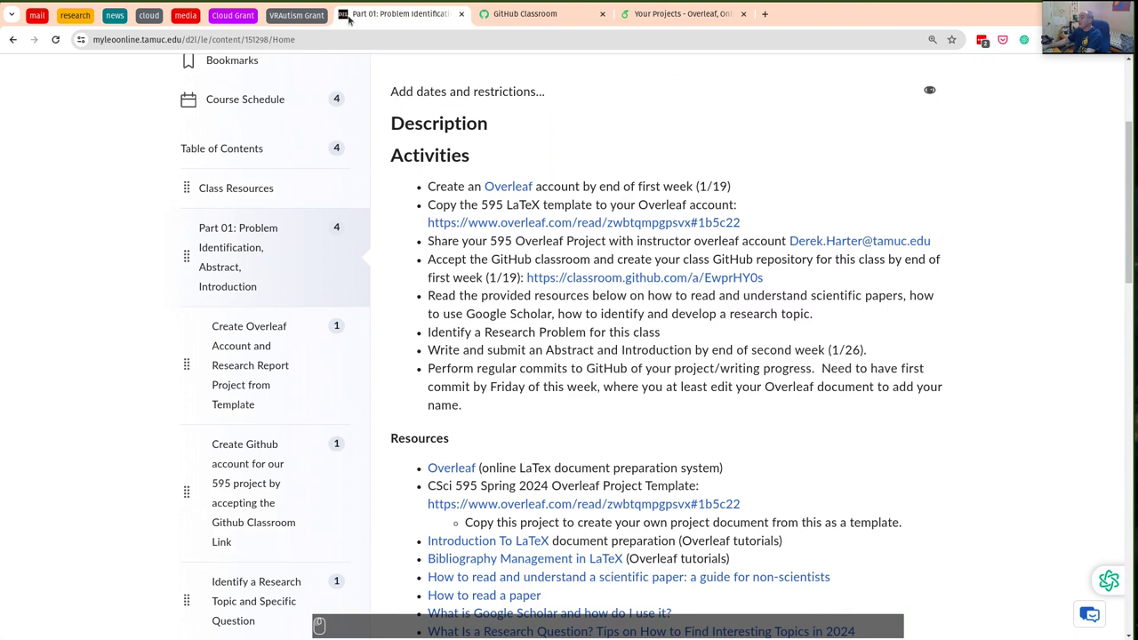
drag(584, 276, 655, 371)
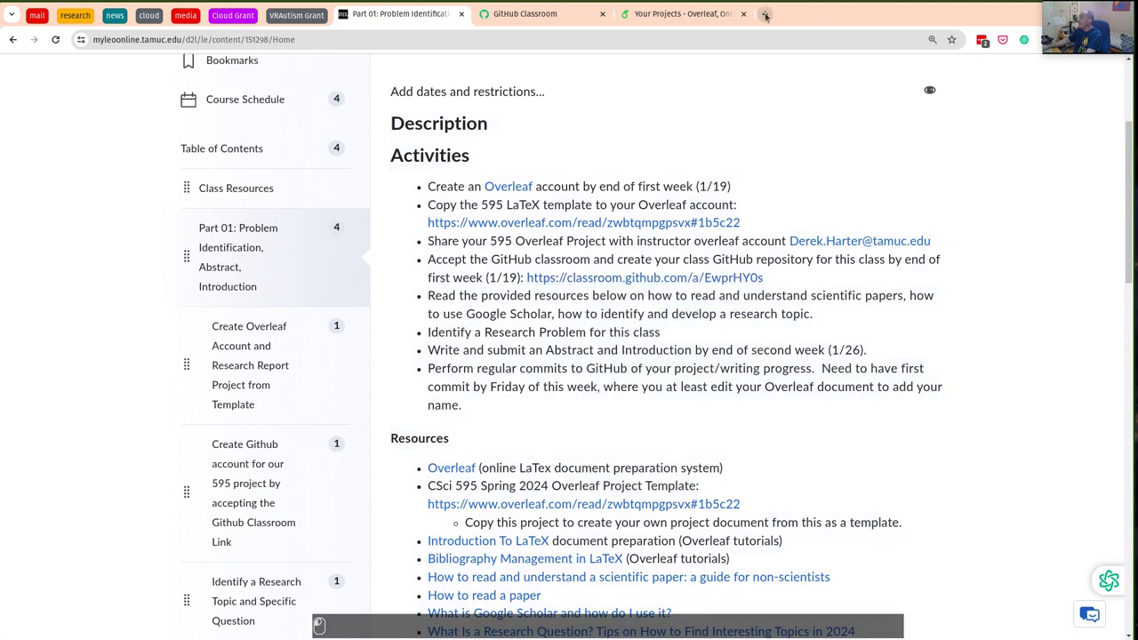
Join the CSci 595 classroom via the pasted invitation link as 01Student, TAMUC
key(ctrl+v)
key(Return)
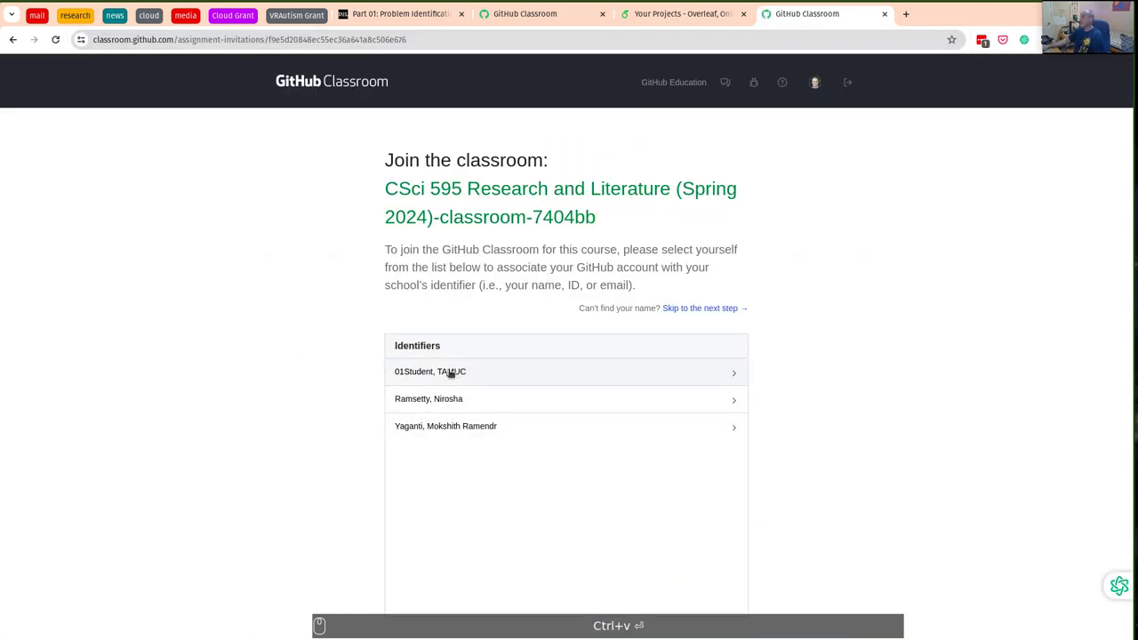
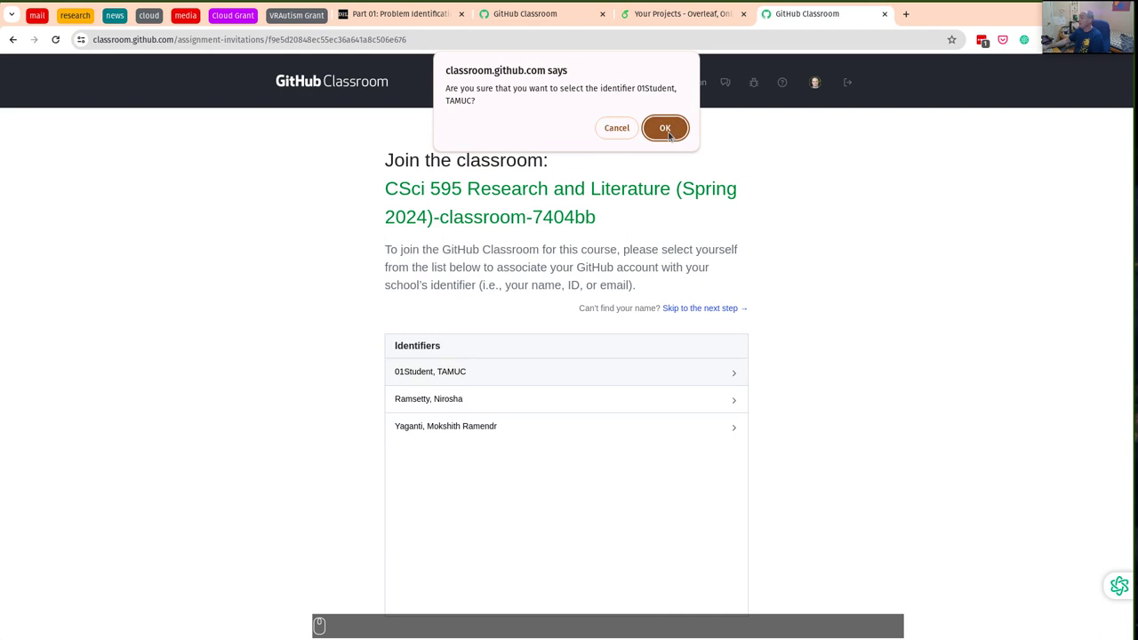
click(560, 134)
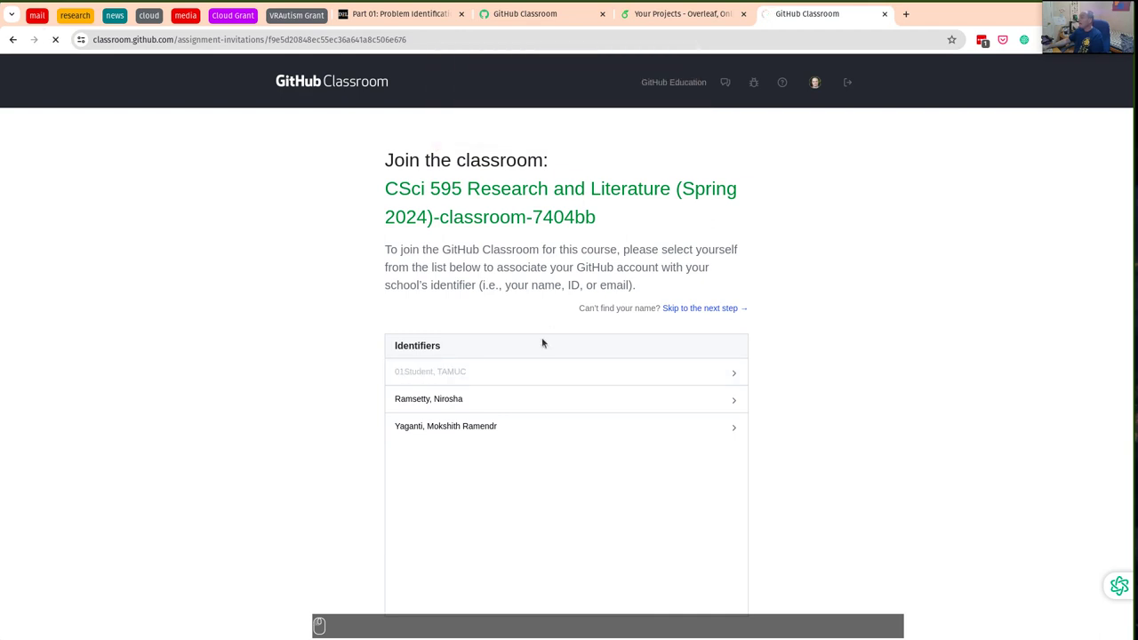
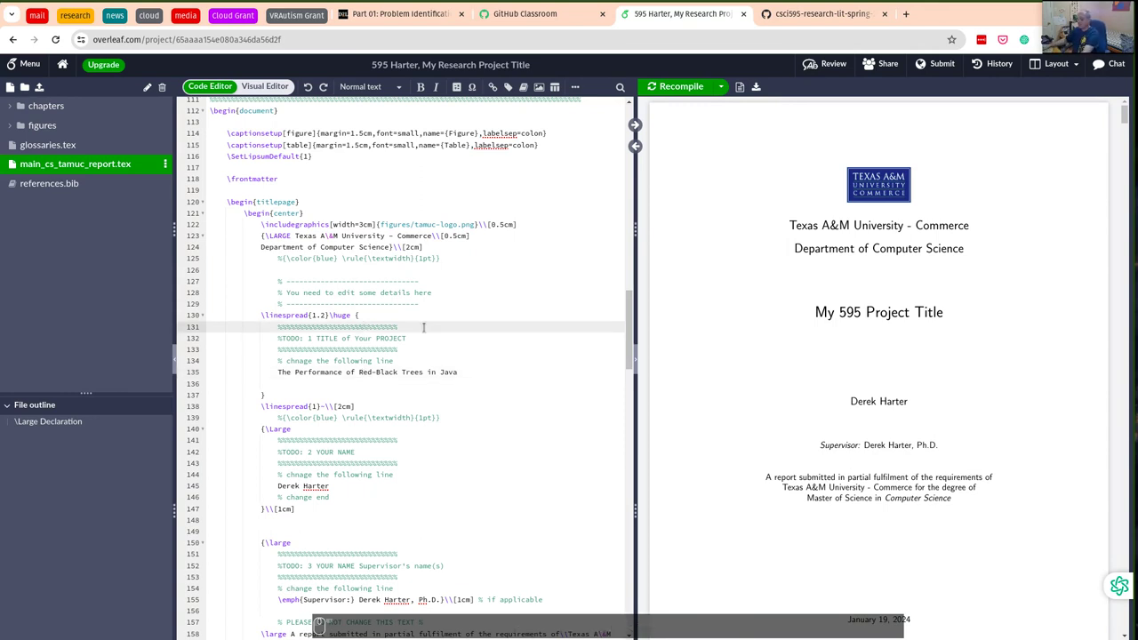
Recompile the report titled "The Performance of Red-Black Trees in Java" to refresh the PDF
key(ctrl+s)
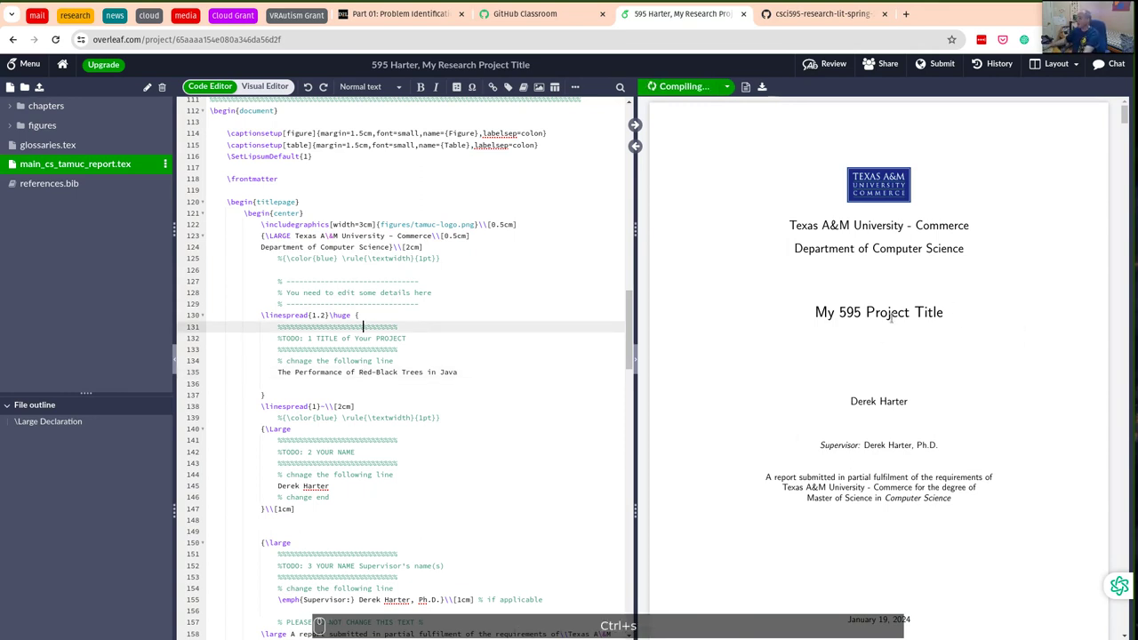
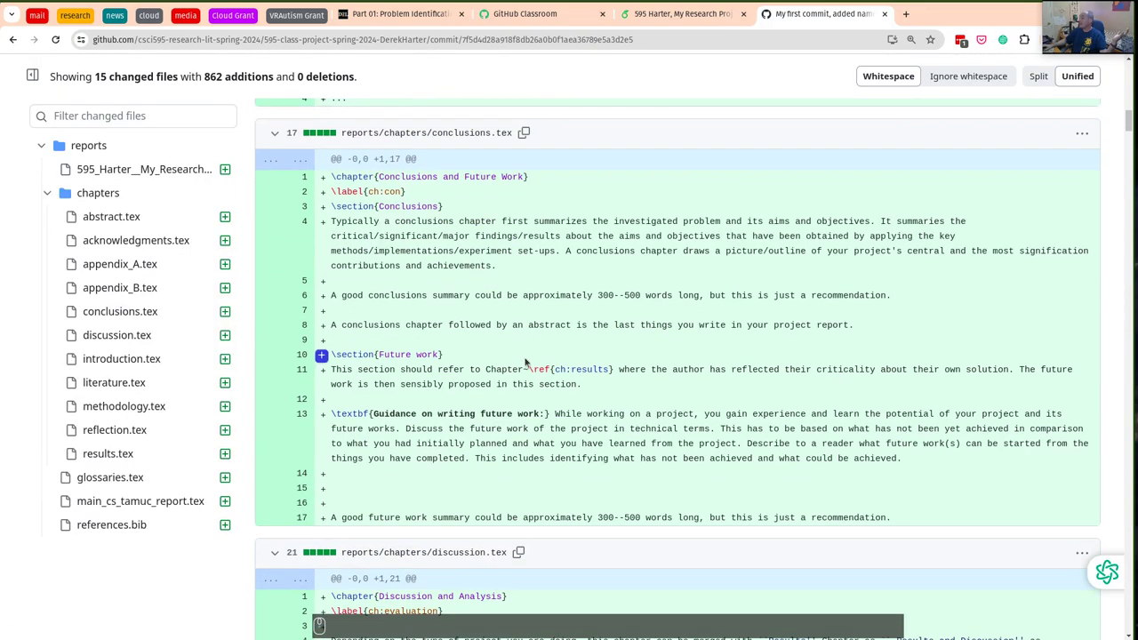
Review the commit diff's added report chapter files, then return to the Part 01 setup slides
scroll(down, 3)
scroll(down, 3)
scroll(down, 3)
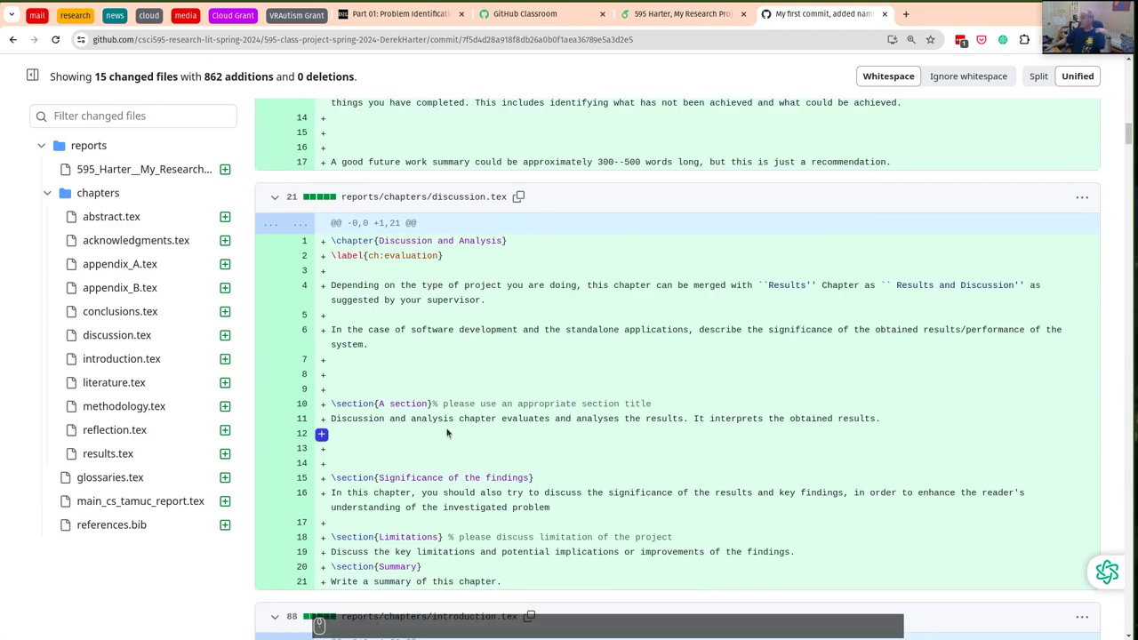
scroll(down, 3)
scroll(down, 3)
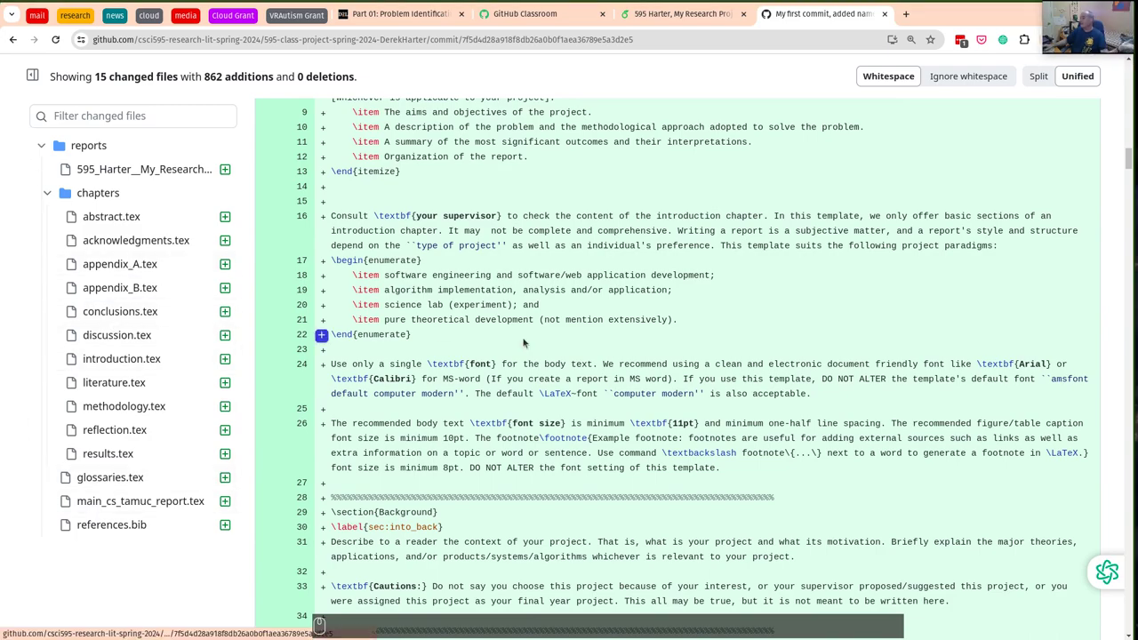
scroll(up, 3)
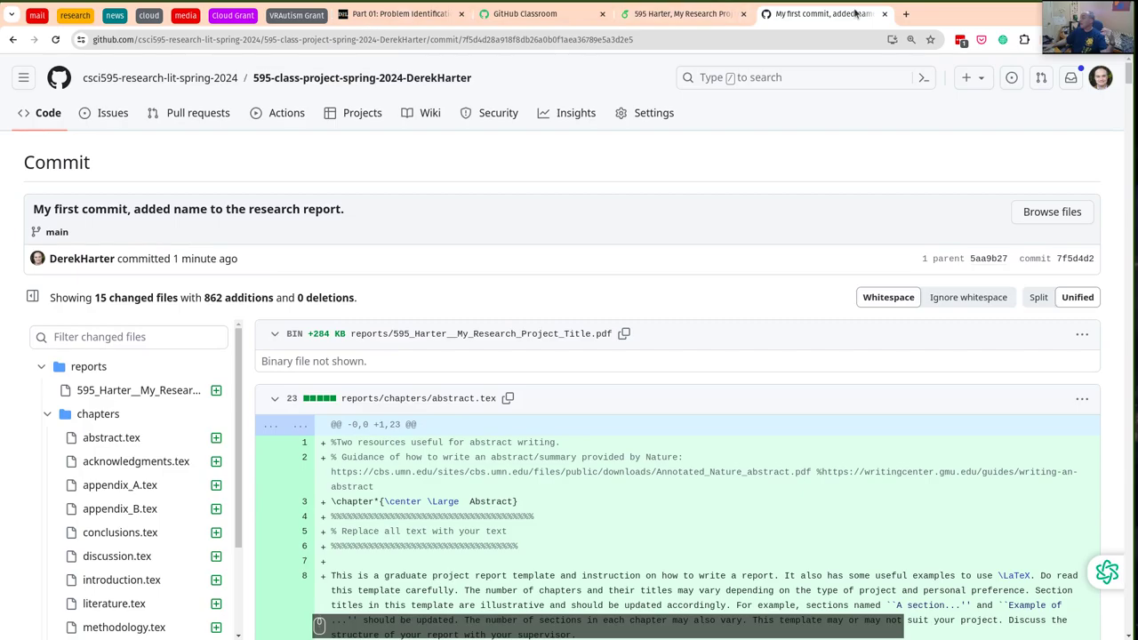
key(Left)
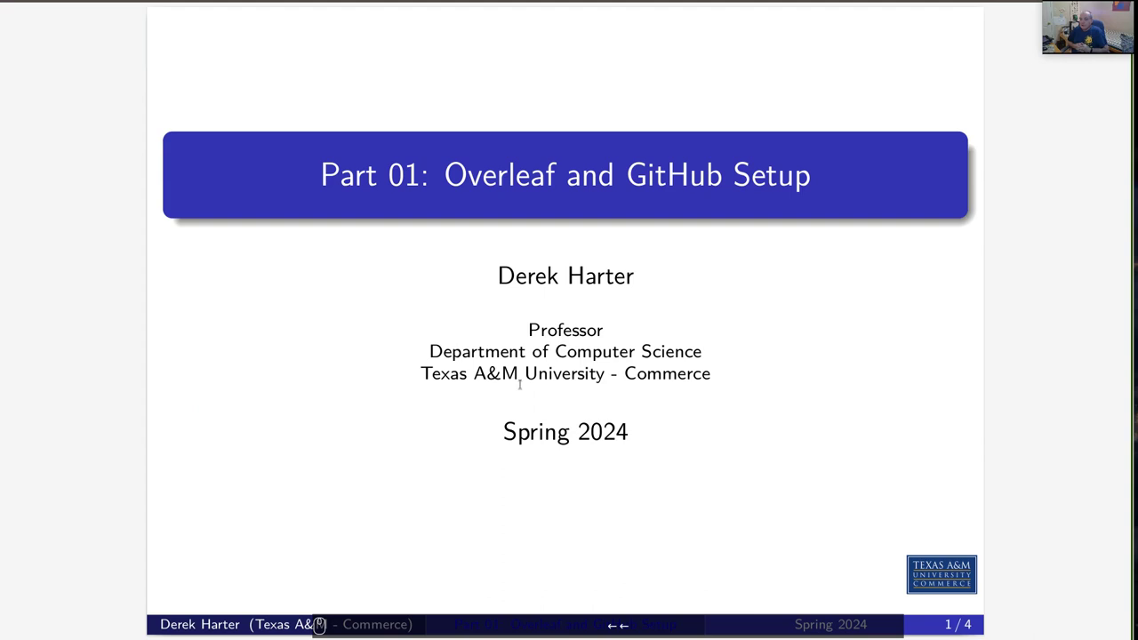